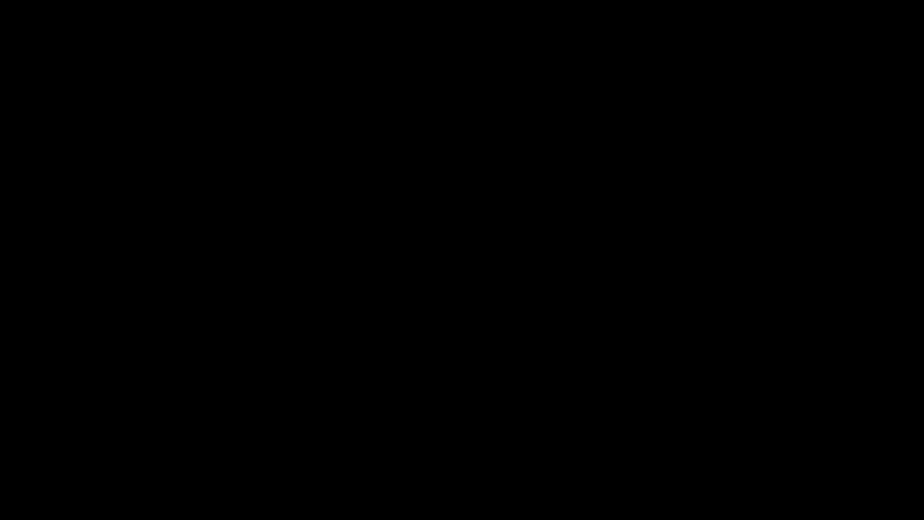
# Step through the finished low-poly pieces, toggling Edit Mode and box-selecting parts of the scene
pyautogui.press('s')
pyautogui.press('e')
pyautogui.press('Tab')
pyautogui.press('a')
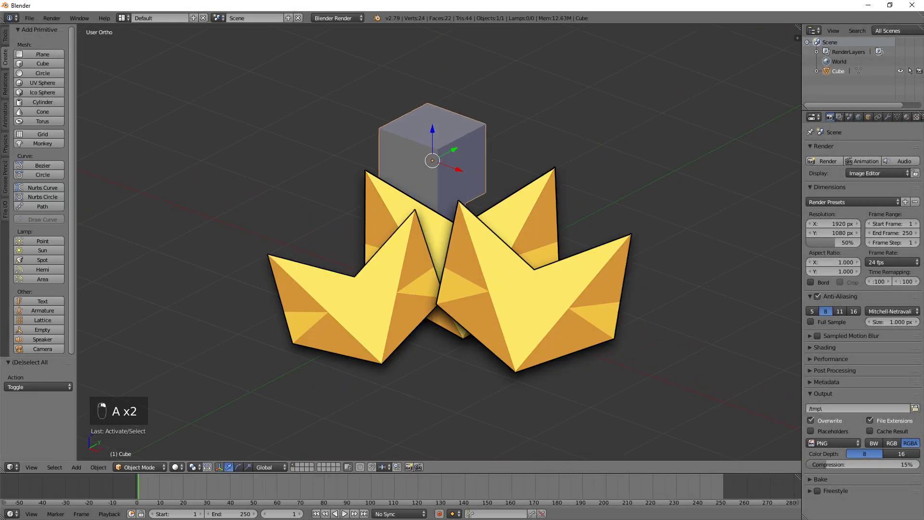
pyautogui.moveTo(906, 119); pyautogui.dragTo(849, 152)
pyautogui.moveTo(340, 18); pyautogui.dragTo(867, 207)
# From the front view, scale a piece, then duplicate and rotate a copy of it
pyautogui.press('KP_1')
pyautogui.press('s')
pyautogui.click(482, 249)
pyautogui.click(404, 197)
pyautogui.press('shift+d')
pyautogui.press('r')
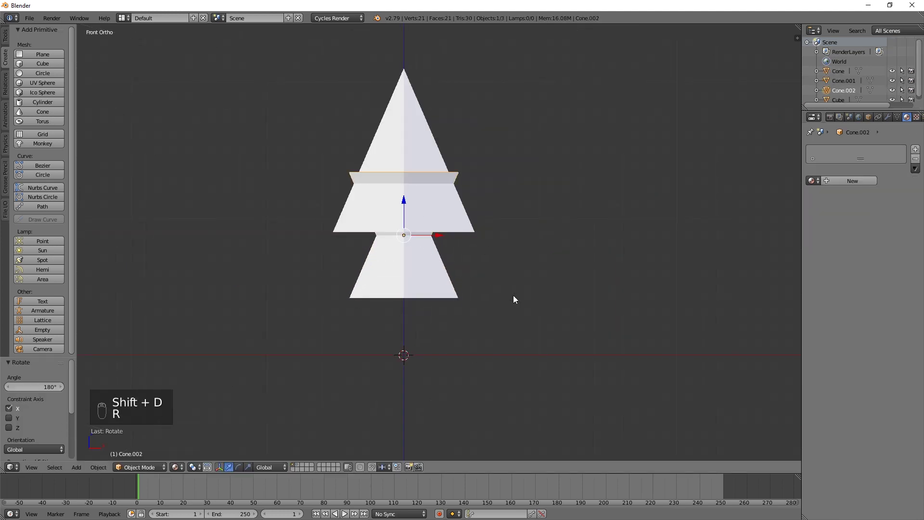
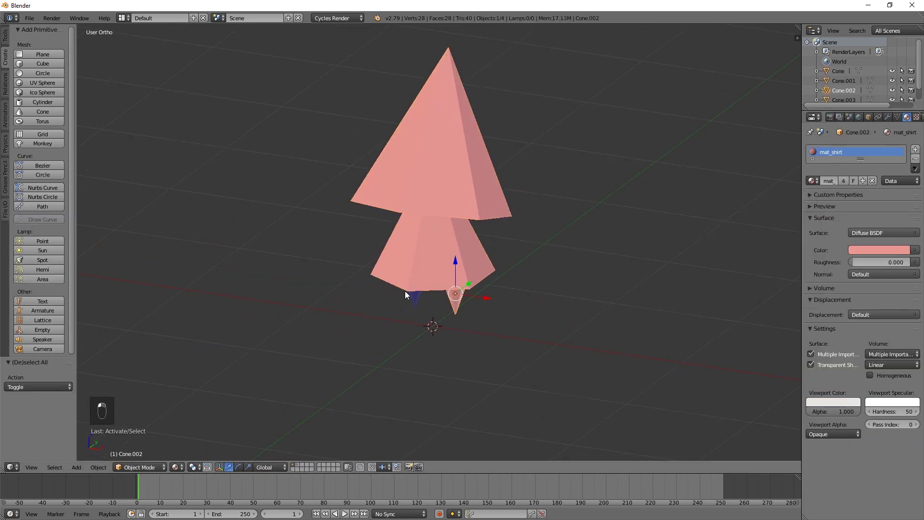
# Select the blocky stepped character extruded from a cube and assign it a new material mat_skin
pyautogui.rightClick(477, 311)
pyautogui.press('a')
pyautogui.press('a')
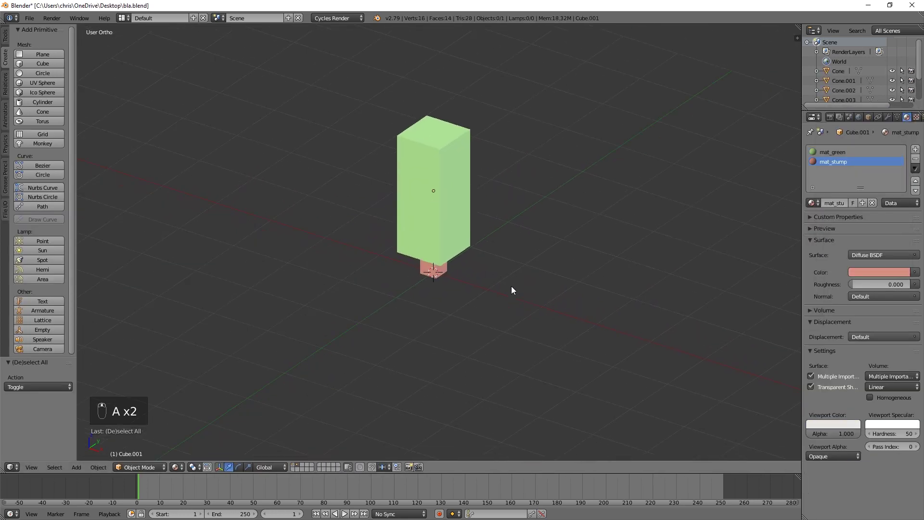
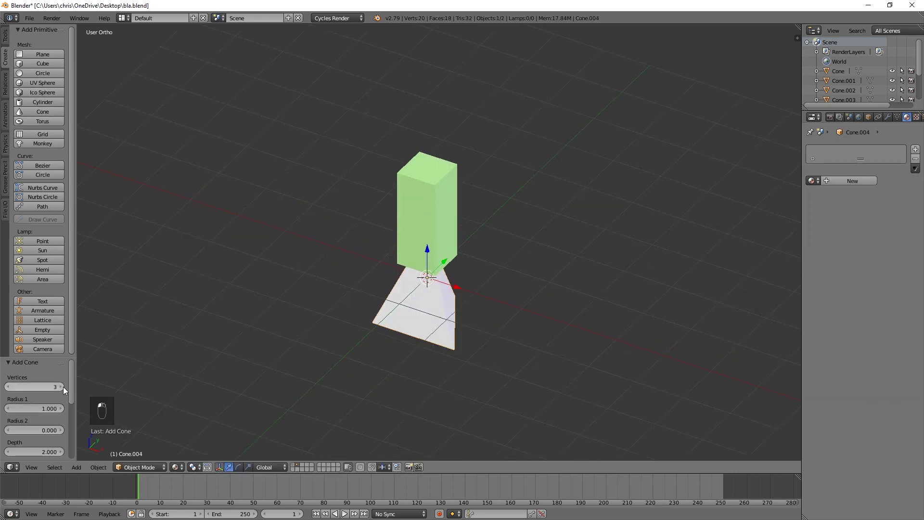
pyautogui.press('r')
pyautogui.press('KP_1')
pyautogui.press('s')
pyautogui.press('e')
pyautogui.press('Tab')
pyautogui.press('a')
pyautogui.moveTo(459, 216); pyautogui.dragTo(509, 313)
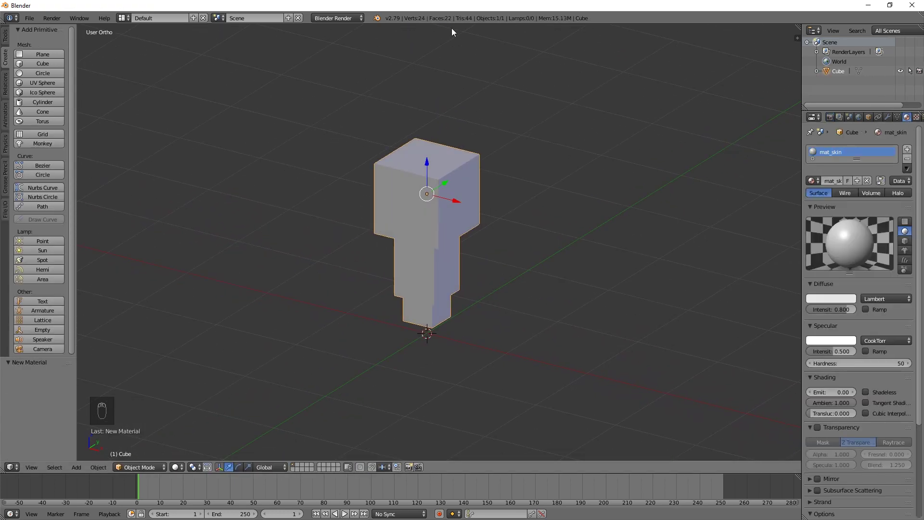
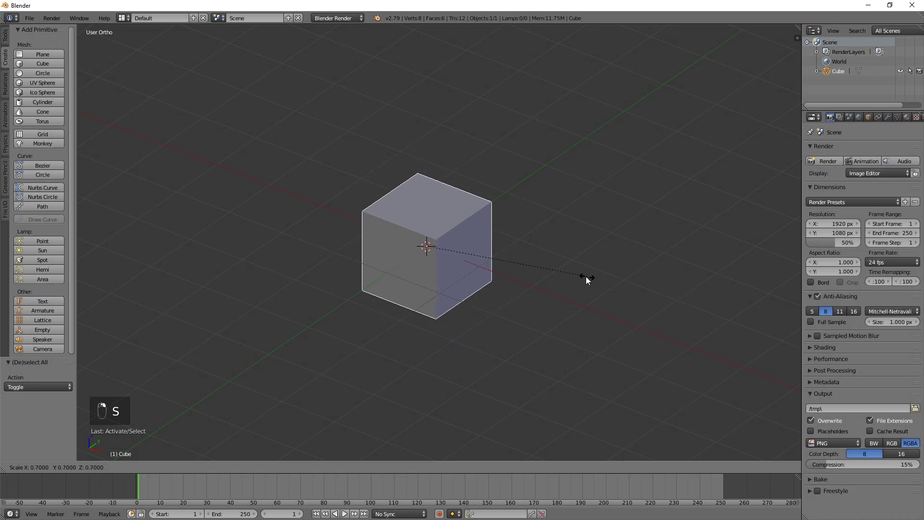
# Inset the cube's bottom face, extrude it down into a narrower neck block and widen its new base outward
pyautogui.press('KP_1')
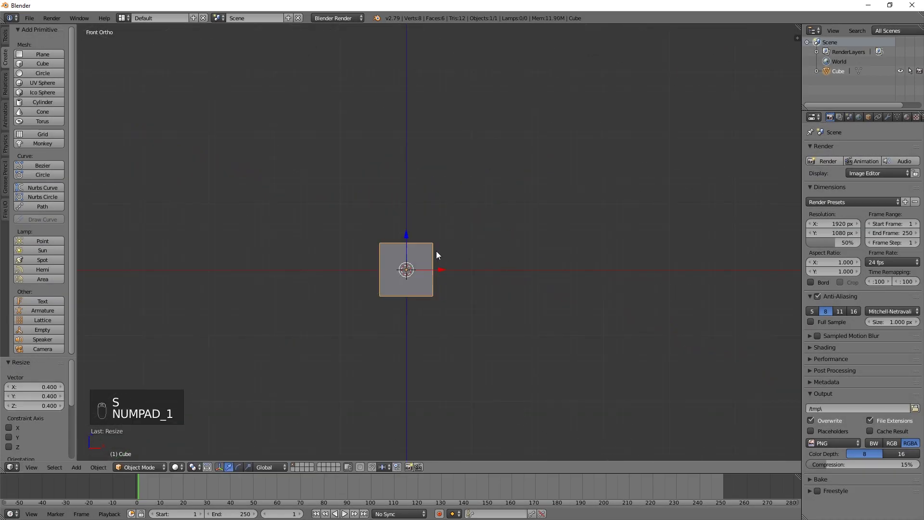
pyautogui.moveTo(411, 169); pyautogui.dragTo(455, 198)
pyautogui.press('Tab')
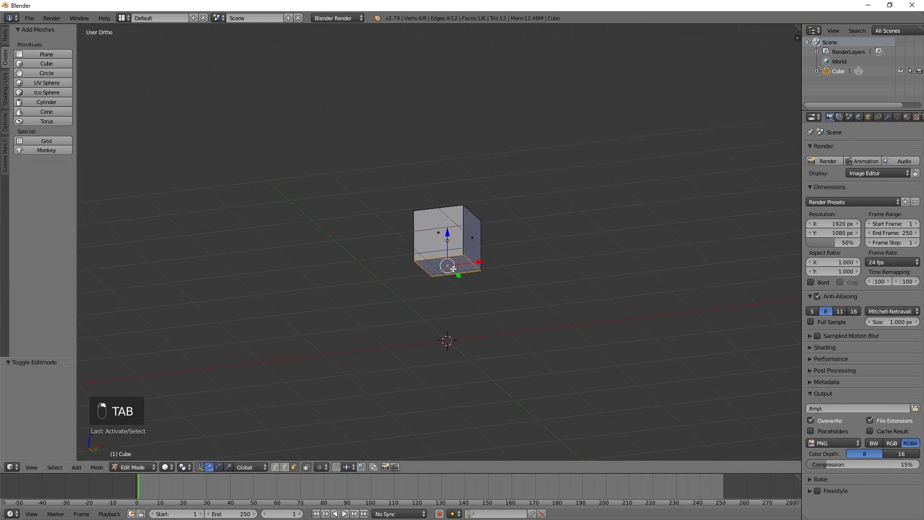
pyautogui.press('i')
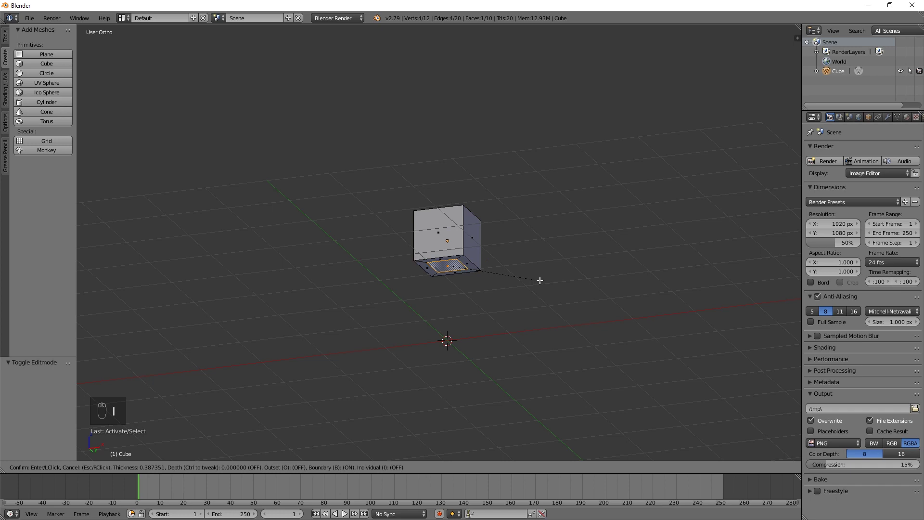
pyautogui.press('e')
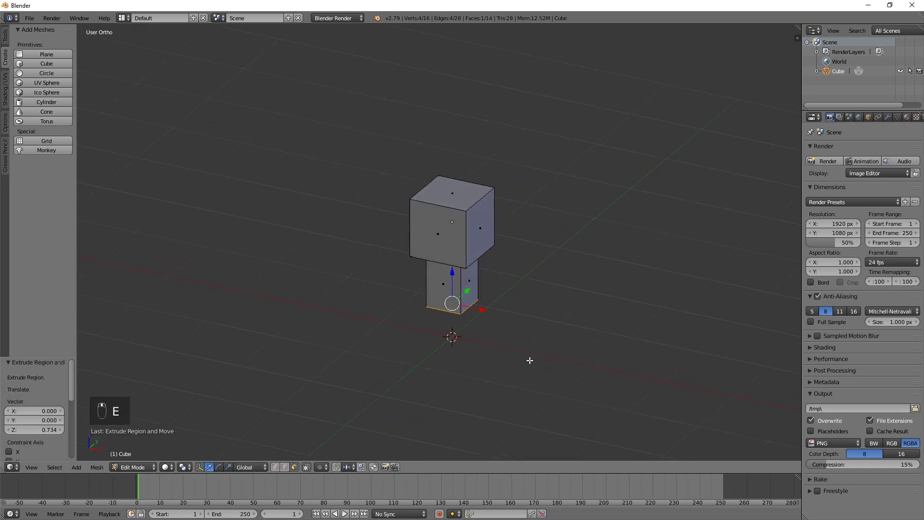
pyautogui.press('e')
pyautogui.press('s')
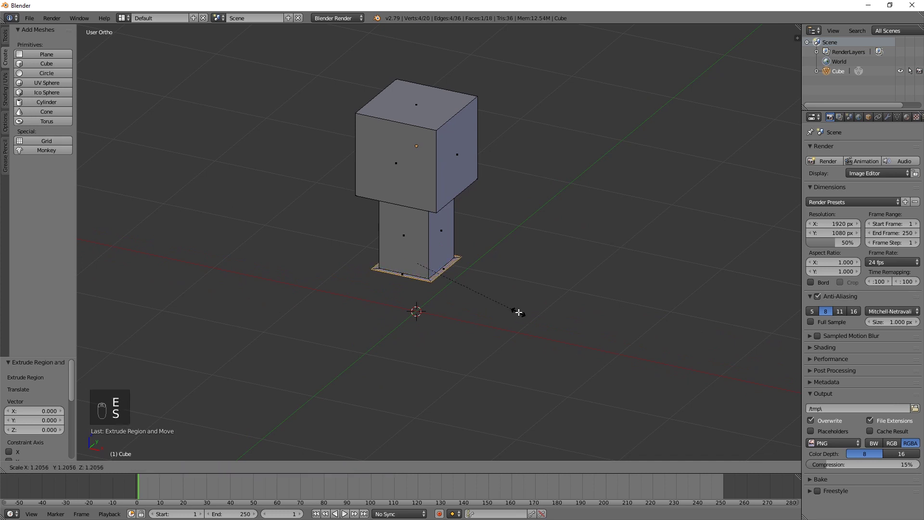
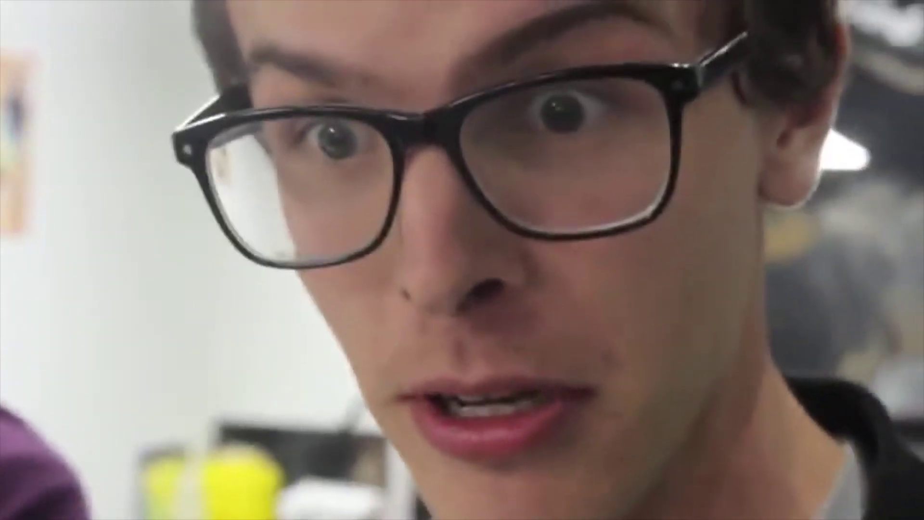
# Add a cone with 6 vertices and scale it down to 0.6, seen from the front
pyautogui.moveTo(44, 113); pyautogui.dragTo(632, 362)
pyautogui.press('s')
pyautogui.press('KP_1')
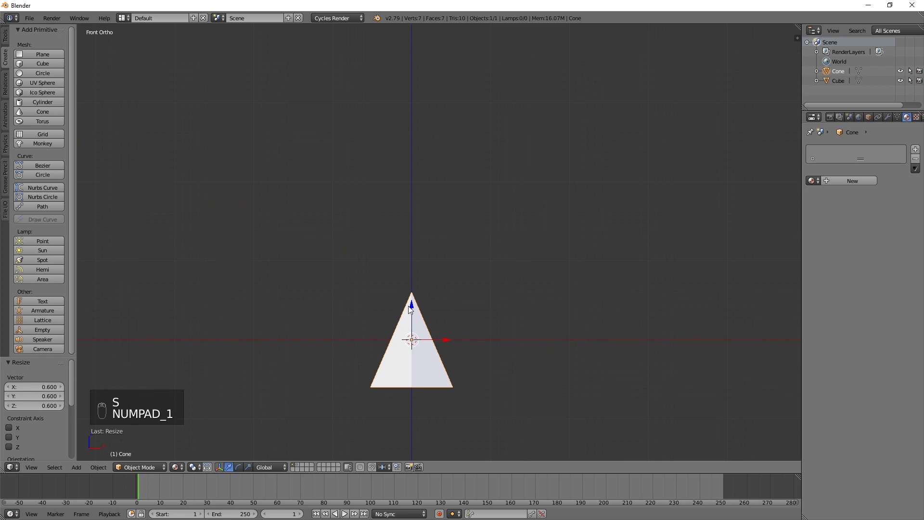
# Move the cone up on Z and duplicate it into a rotated, rescaled second tier of the tree
pyautogui.moveTo(414, 308); pyautogui.dragTo(425, 199)
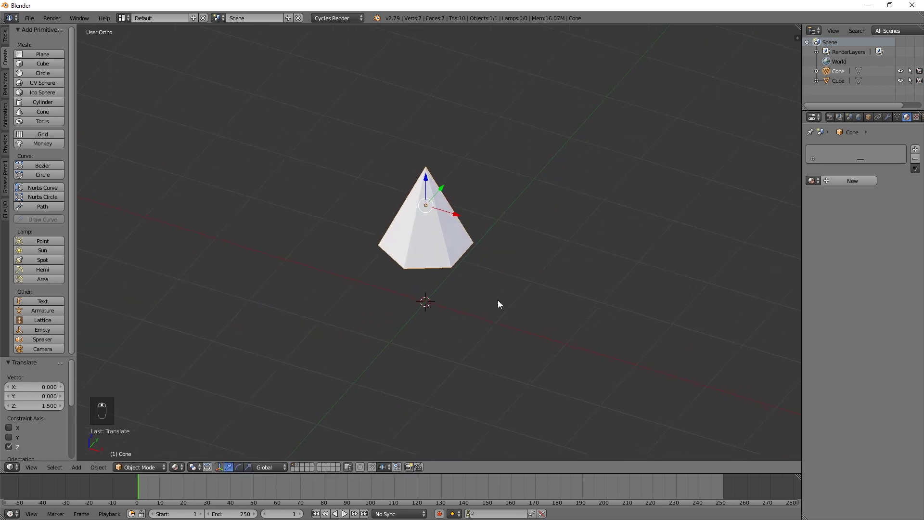
pyautogui.press('shift+d')
pyautogui.press('r')
pyautogui.press('r')
pyautogui.press('s')
pyautogui.press('KP_1')
pyautogui.moveTo(412, 191); pyautogui.dragTo(428, 233)
pyautogui.press('r')
pyautogui.press('KP_1')
# Duplicate a small cone beneath the tree, flip it and scale the copy to 0.7
pyautogui.moveTo(427, 233); pyautogui.dragTo(411, 252)
pyautogui.moveTo(406, 251); pyautogui.dragTo(482, 250)
pyautogui.press('s')
pyautogui.click(405, 205)
pyautogui.press('shift+d')
pyautogui.press('r')
pyautogui.press('s')
pyautogui.click(403, 303)
pyautogui.press('s')
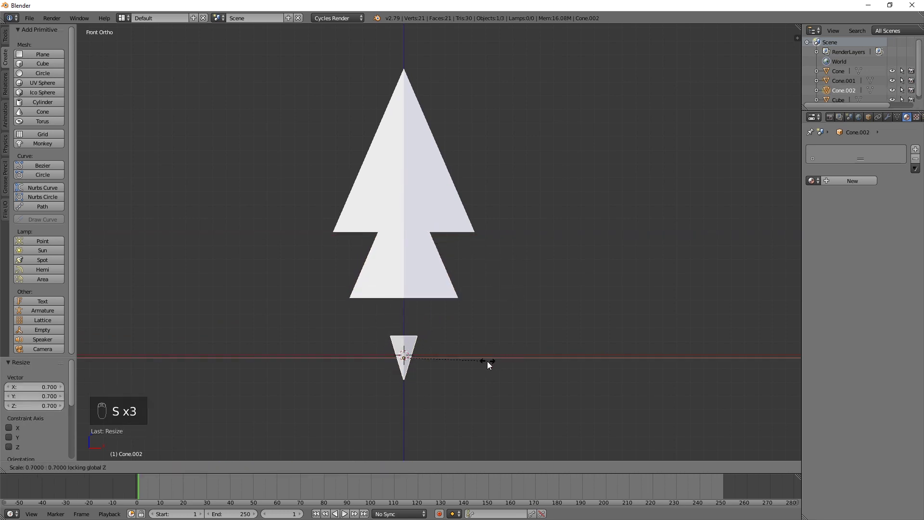
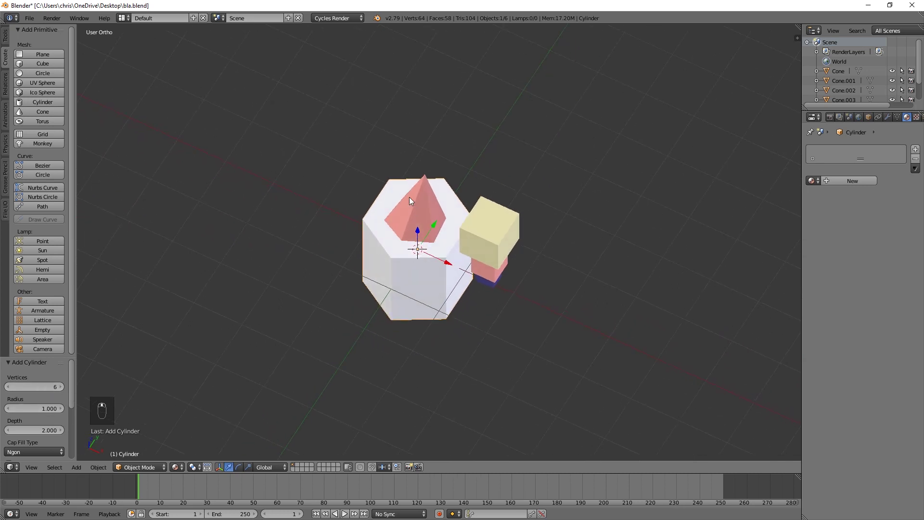
# Scale the new six-sided cylinder beneath the pink tree down to 0.4
pyautogui.press('s')
pyautogui.press('s')
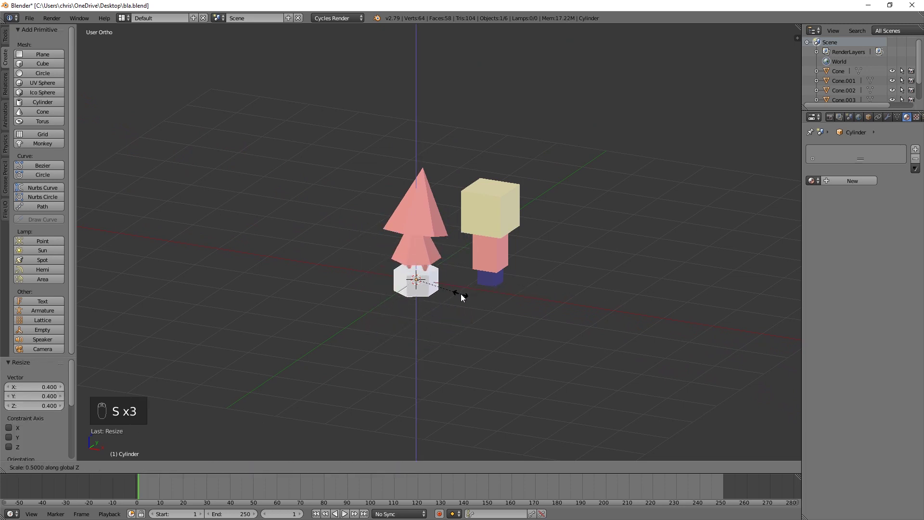
# Inset and extrude the cylinder's faces into a column with a wider top section
pyautogui.press('KP_1')
pyautogui.moveTo(411, 255); pyautogui.dragTo(446, 203)
pyautogui.press('Tab')
pyautogui.press('i')
pyautogui.press('e')
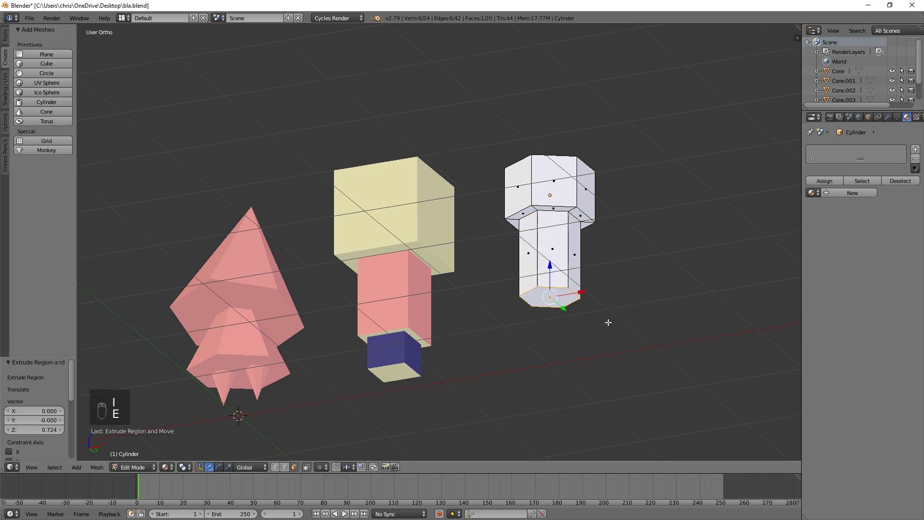
pyautogui.press('e')
pyautogui.press('Tab')
pyautogui.press('Tab')
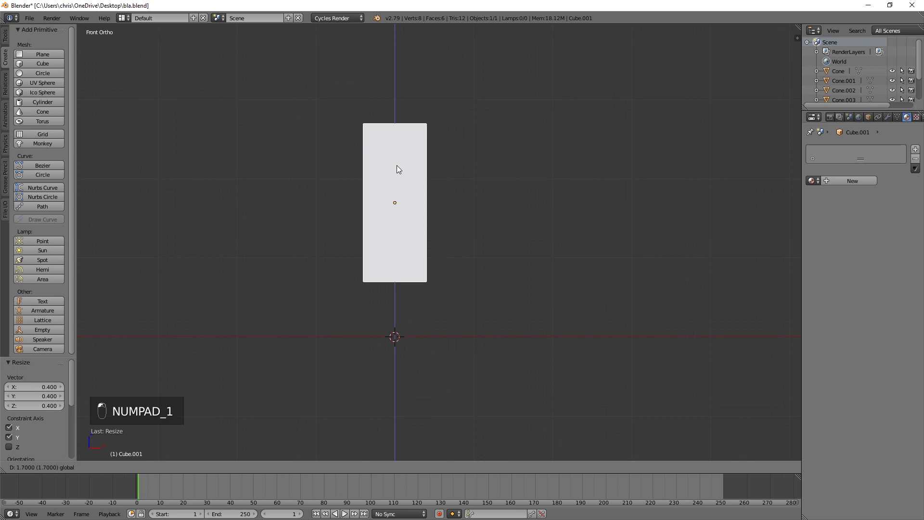
# Inset the tall block's bottom face and extrude it down into a short stump
pyautogui.press('Tab')
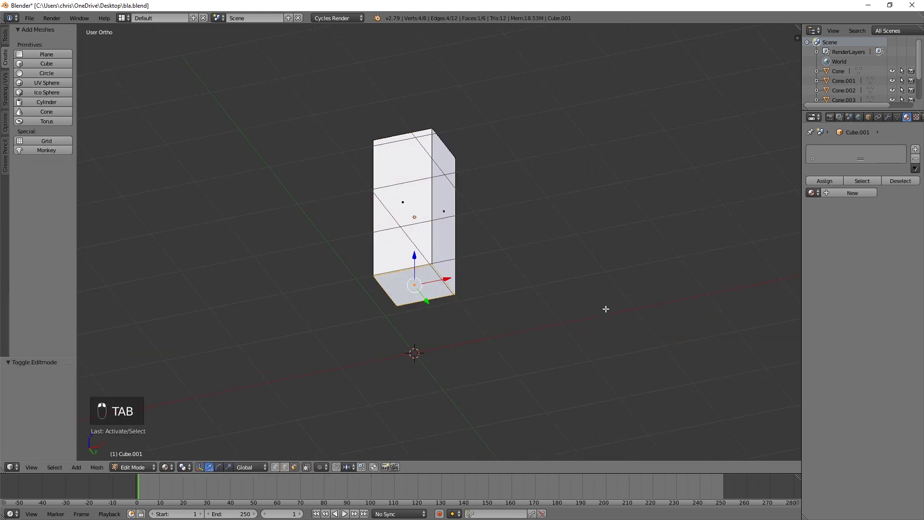
pyautogui.press('i')
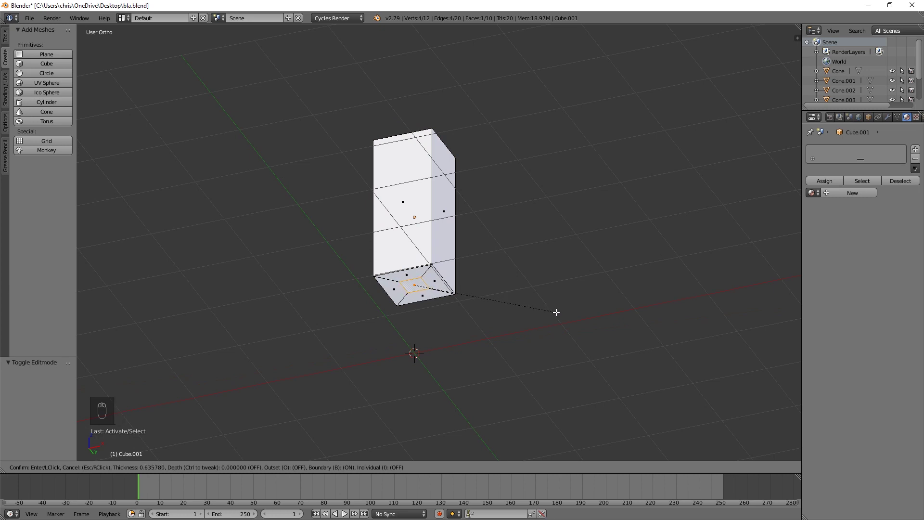
pyautogui.press('KP_1')
pyautogui.press('e')
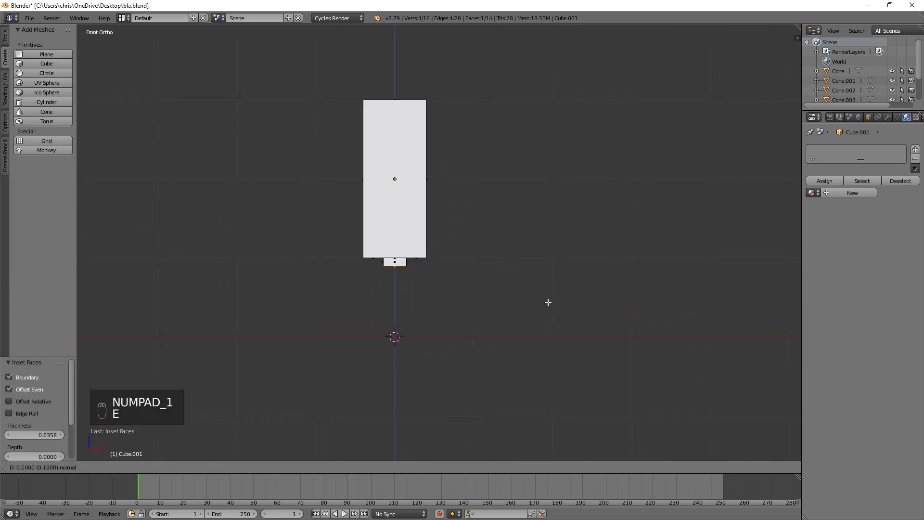
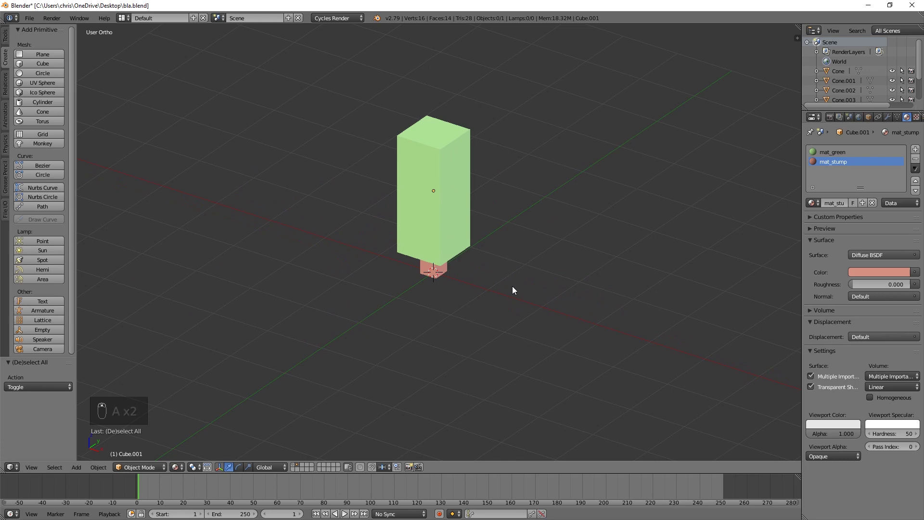
# Rotate the four-sided cone 45° on Z and view both trees from the front
pyautogui.moveTo(41, 386); pyautogui.dragTo(457, 348)
pyautogui.press('r')
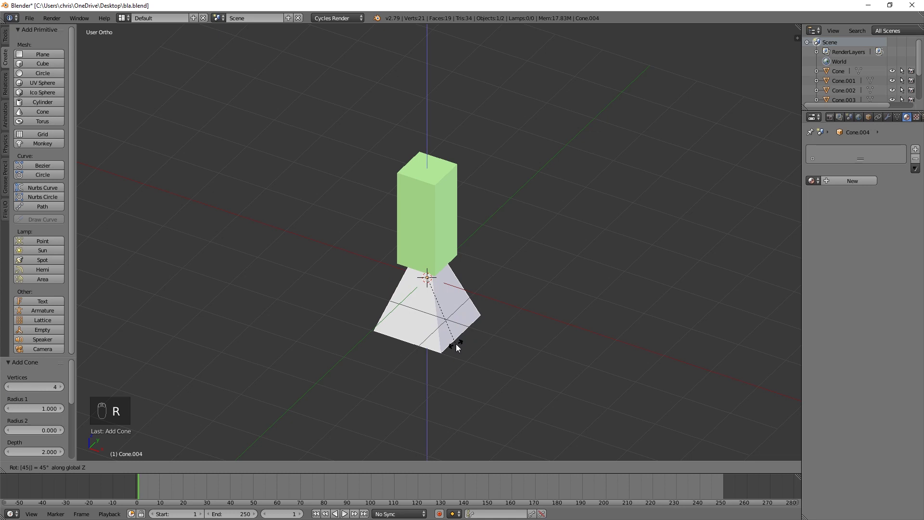
pyautogui.press('KP_1')
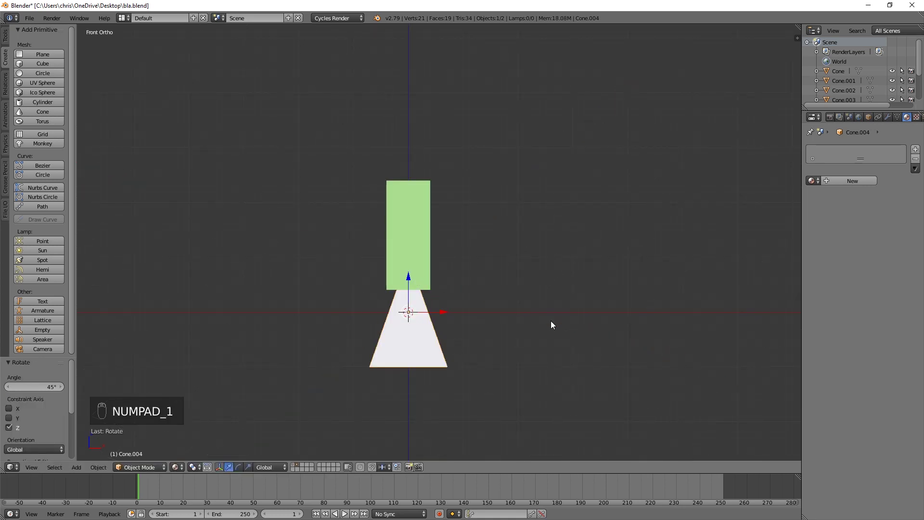